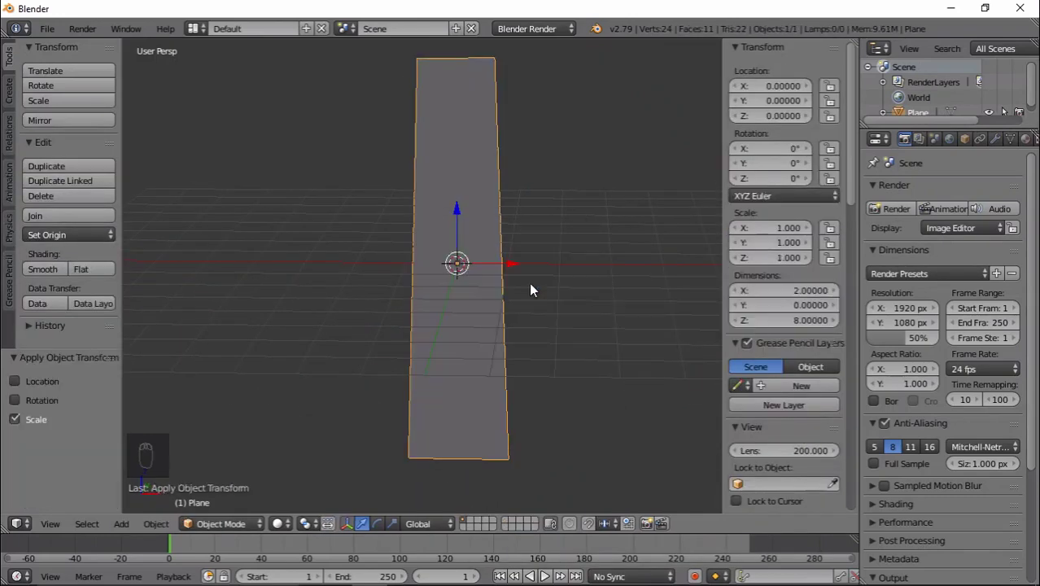
- Select the whole plane mesh in Edit Mode and inset each face individually for the rung outline
key(Tab)
click(471, 528)
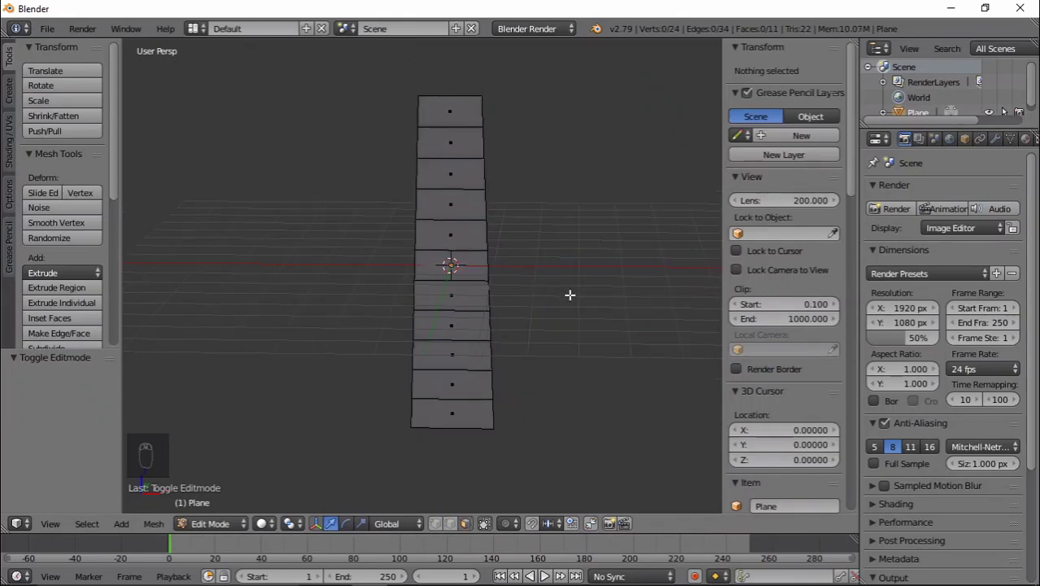
key(n)
key(a)
key(i)
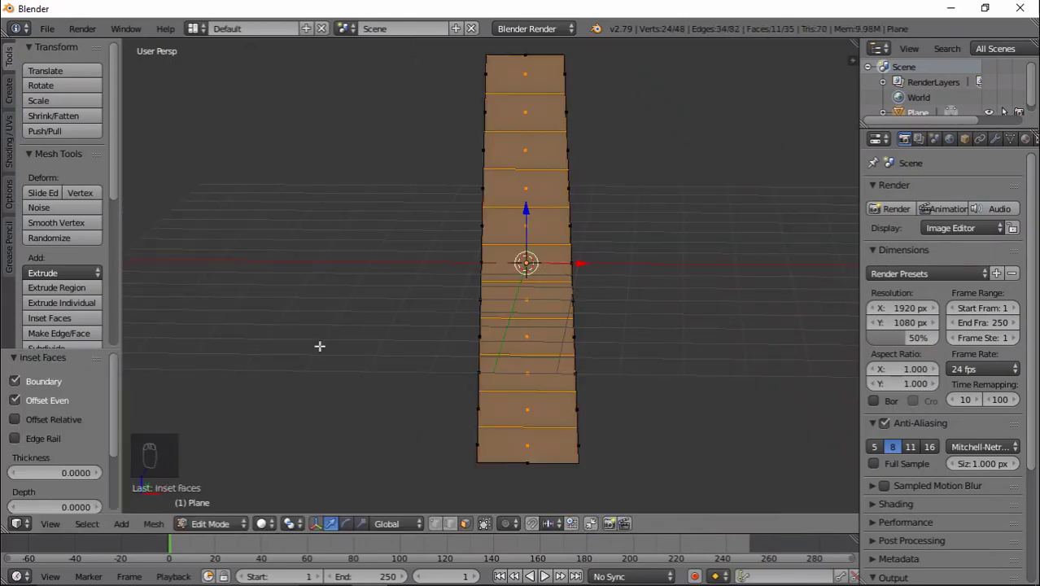
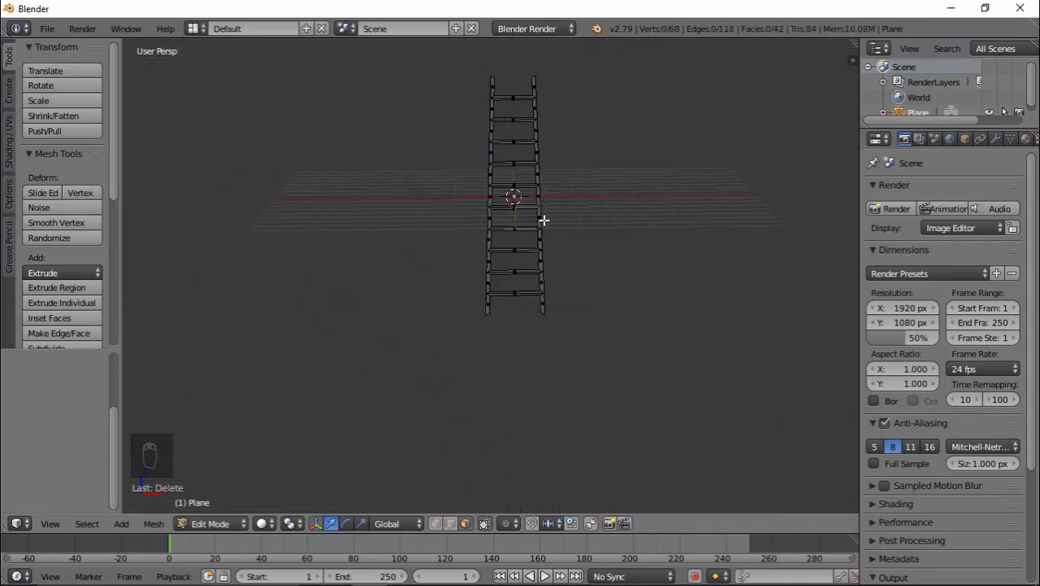
- Back in Object Mode, give the ladder thickness with a Solidify modifier while orbiting to check it
key(Tab)
drag(599, 313, 663, 290)
middle_click(664, 287)
drag(1006, 137, 908, 271)
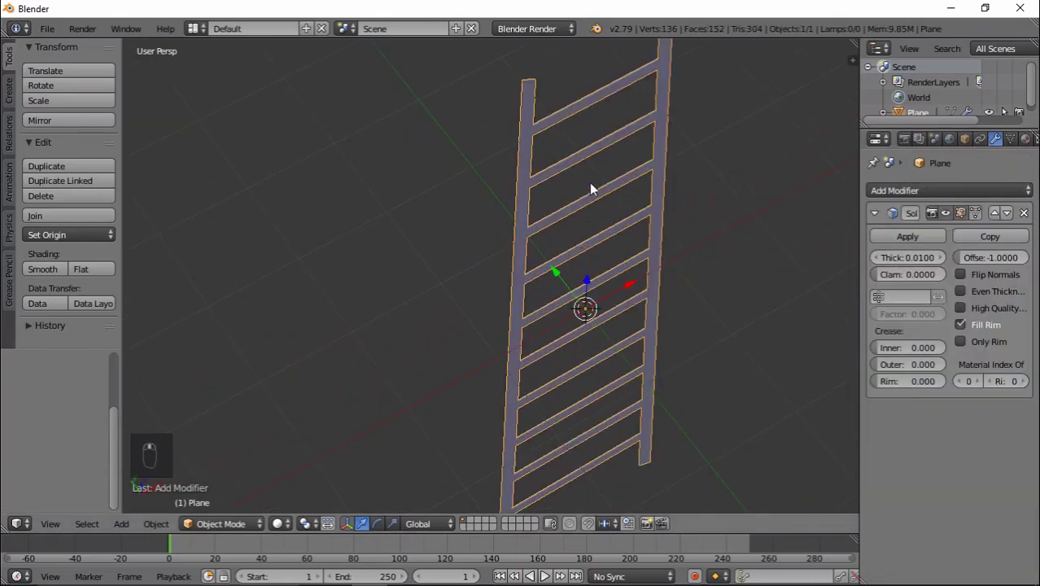
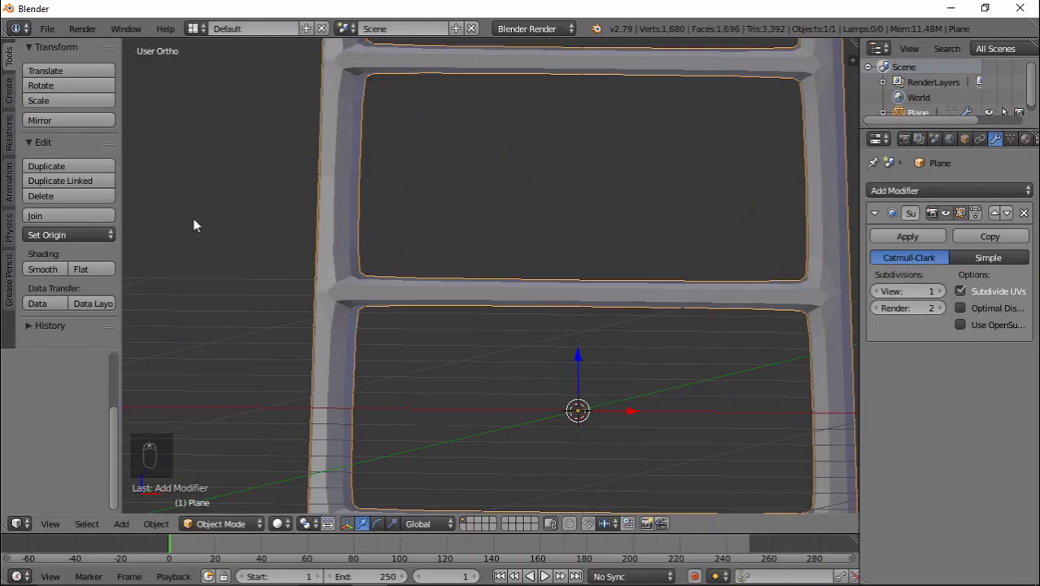
- Apply both the Solidify and Subdivision Surface modifiers permanently to the ladder
click(48, 277)
middle_click(943, 289)
drag(495, 319, 563, 343)
drag(564, 342, 949, 298)
click(949, 299)
drag(662, 359, 927, 243)
drag(784, 266, 565, 285)
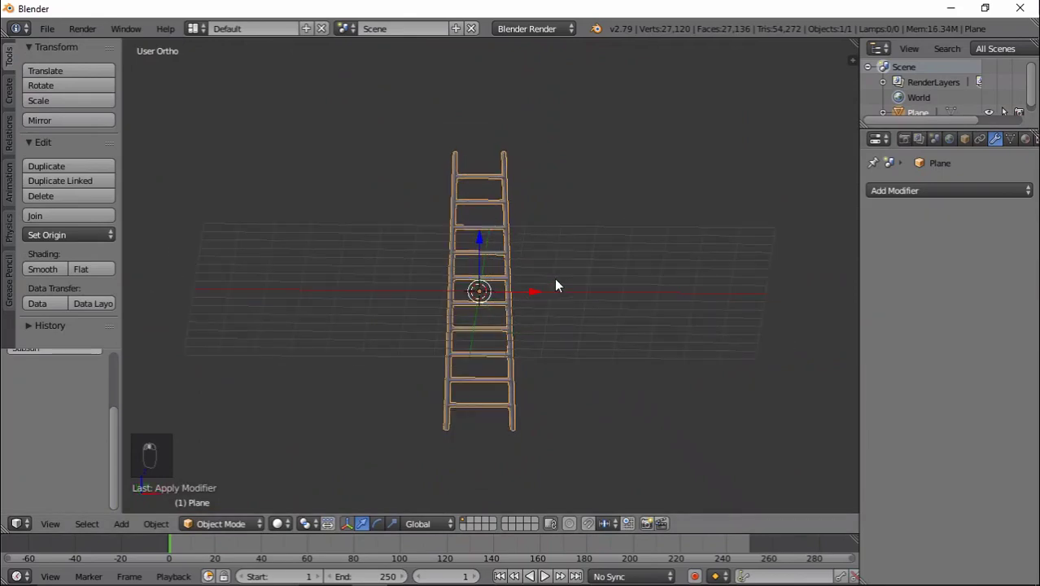
- From Front view, set the ladder's Location Z to 4 so it stands on the floor grid
key(KP_1)
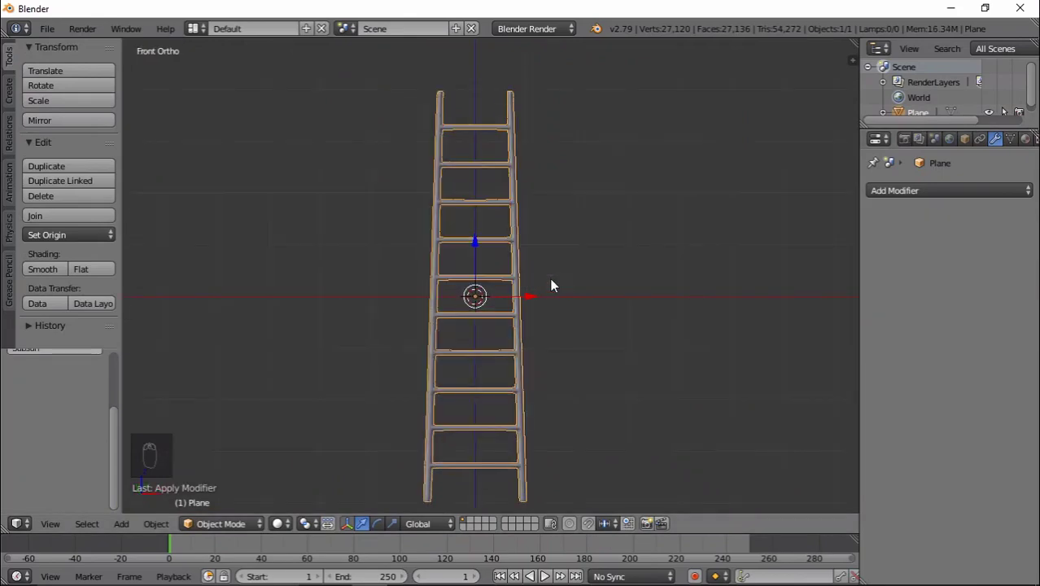
key(ctrl+a)
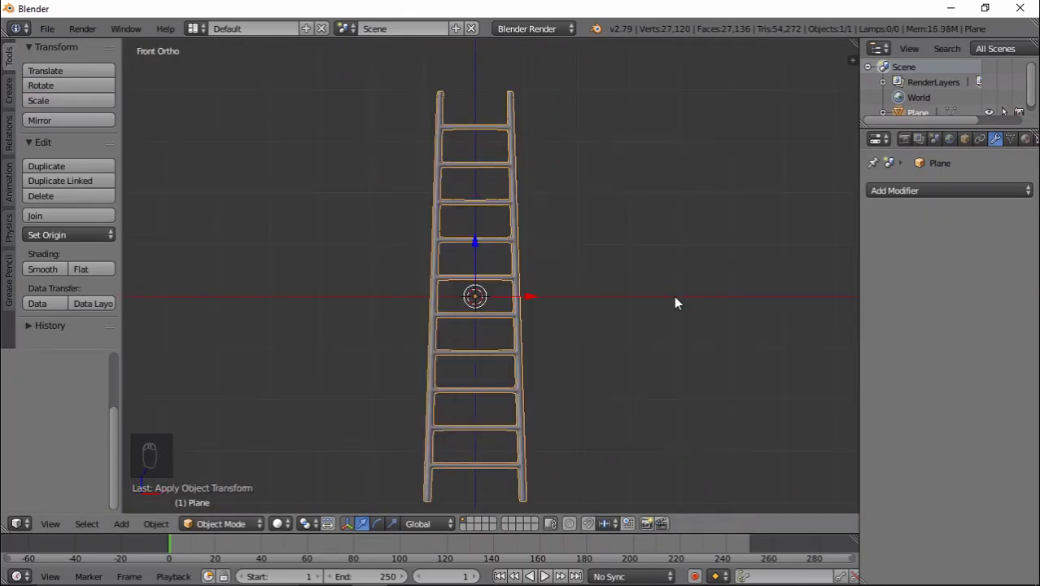
key(n)
click(779, 119)
drag(436, 220, 546, 337)
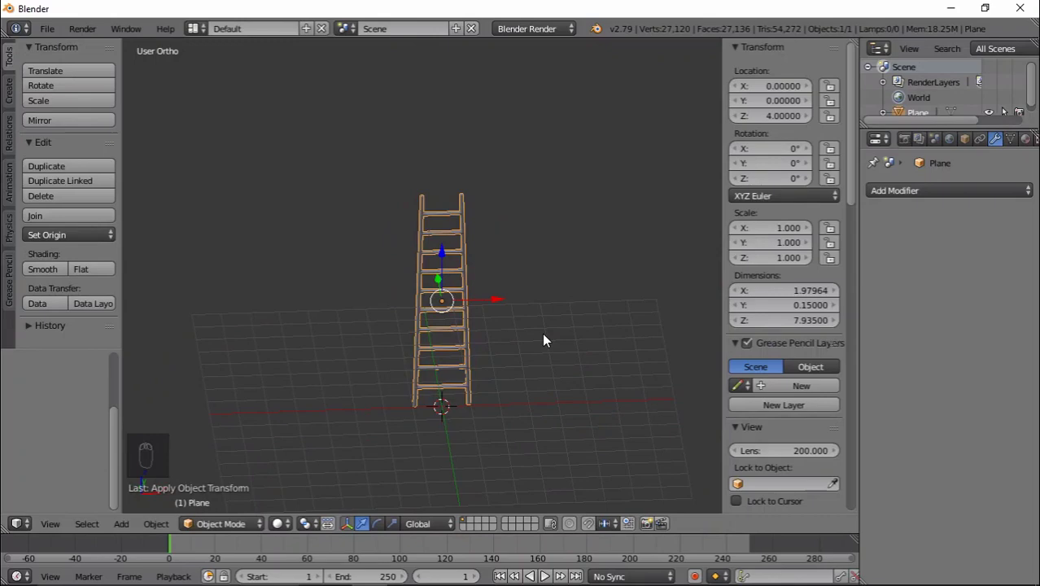
- Rotate the ladder 90° about Z and add a cube mesh for the room
key(r)
drag(517, 340, 449, 321)
key(shift+a)
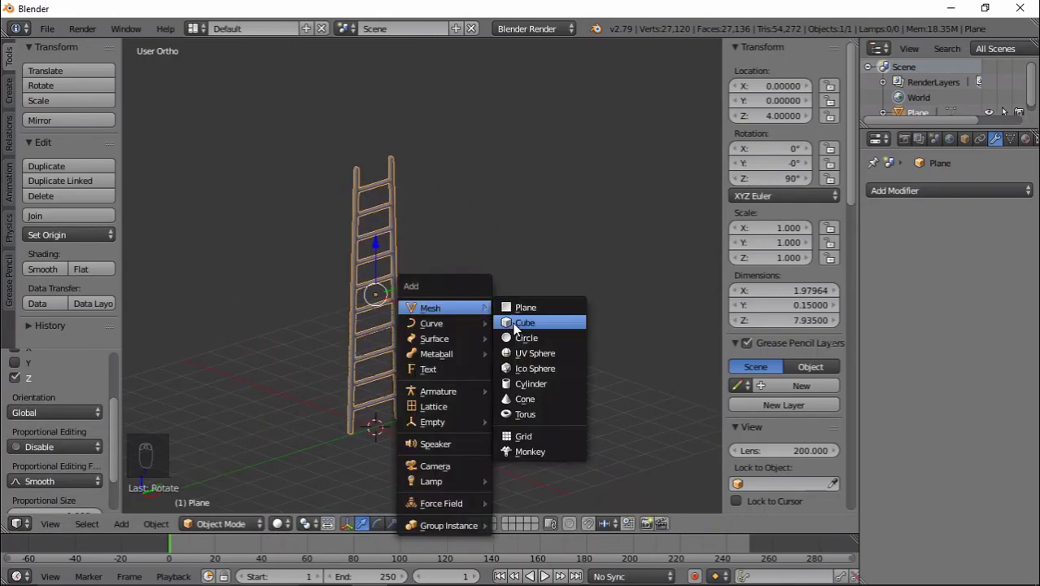
drag(398, 259, 442, 237)
key(h)
drag(444, 314, 411, 406)
drag(411, 406, 484, 406)
drag(484, 406, 562, 339)
drag(561, 340, 561, 360)
- Trim the cube to a floor and two walls, thicken it and raise it onto the grid
key(Tab)
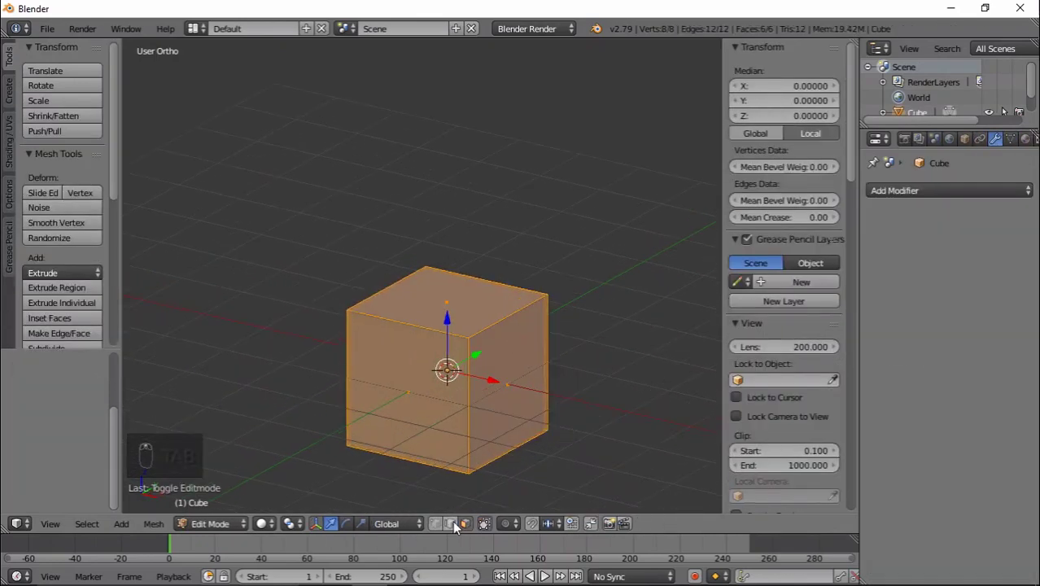
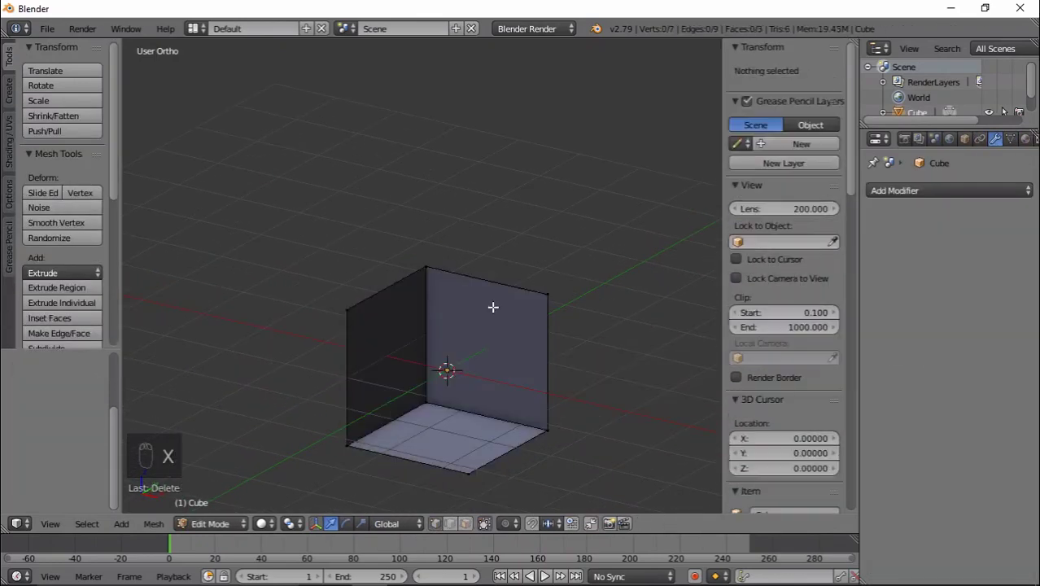
key(Tab)
drag(565, 378, 599, 198)
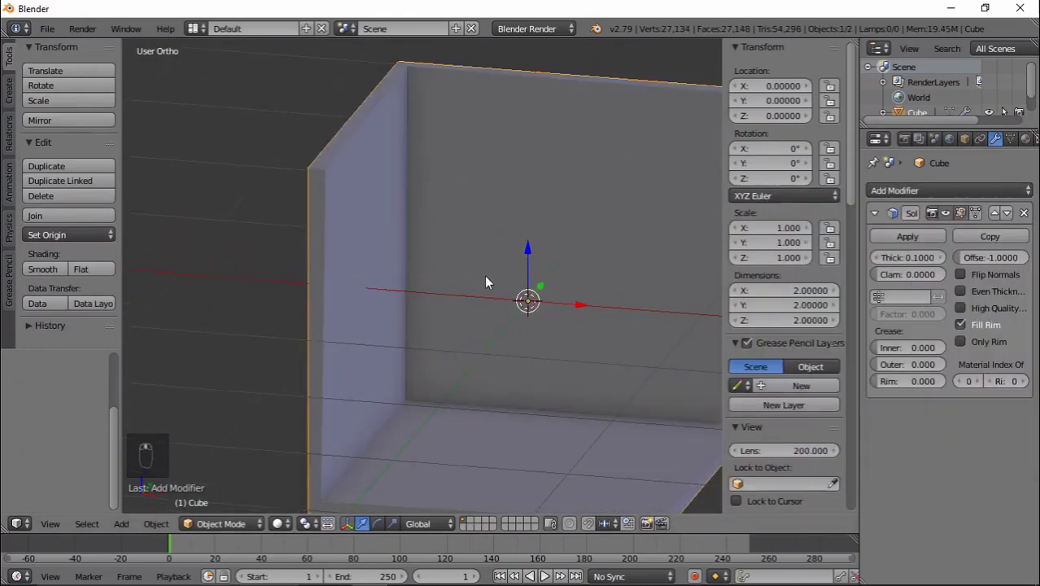
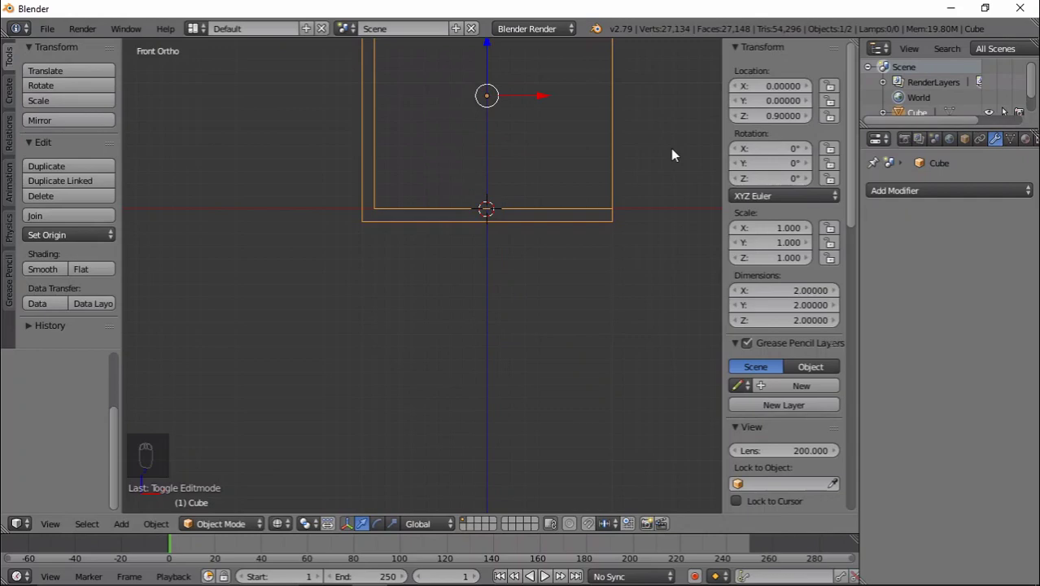
key(z)
drag(677, 155, 578, 186)
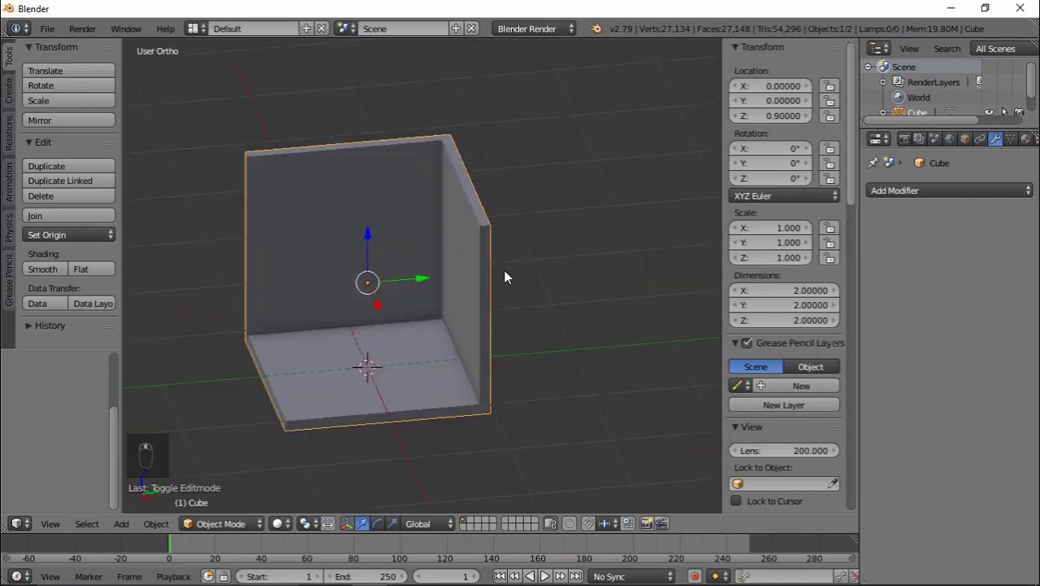
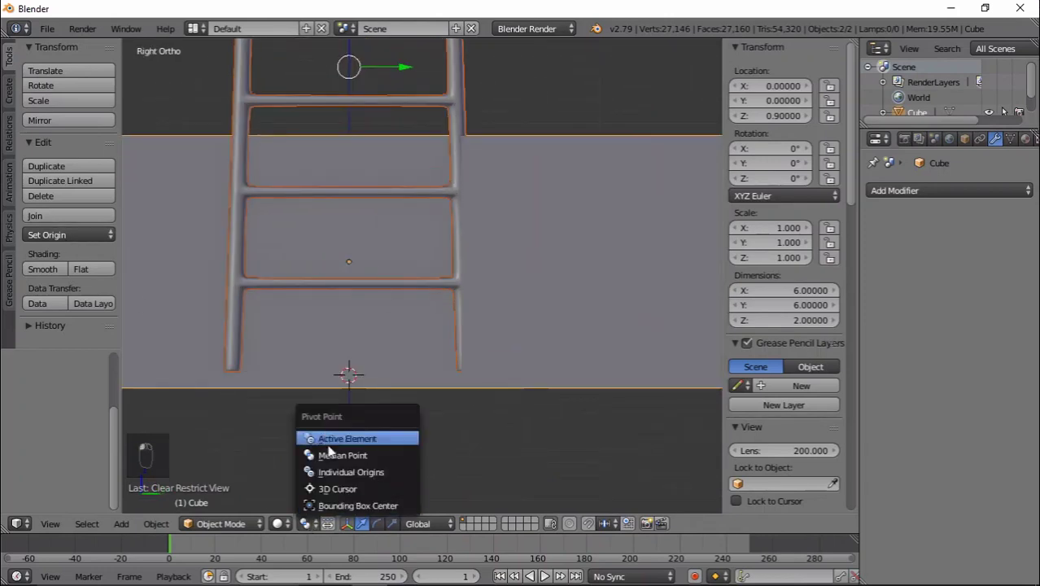
- Scale the ladder down so it fits inside the room corner
key(s)
drag(534, 406, 448, 369)
key(s)
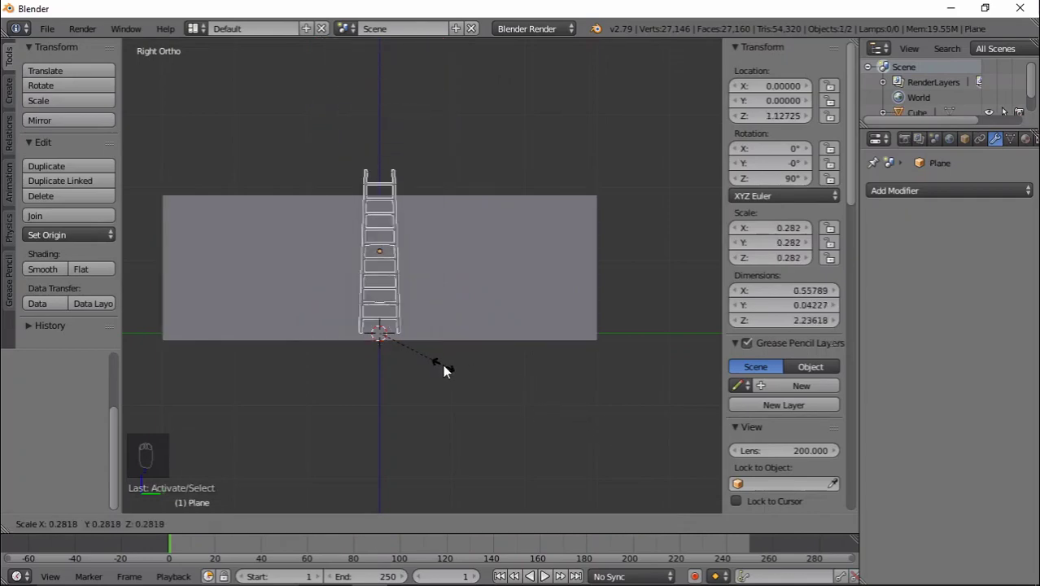
drag(420, 386, 510, 408)
key(s)
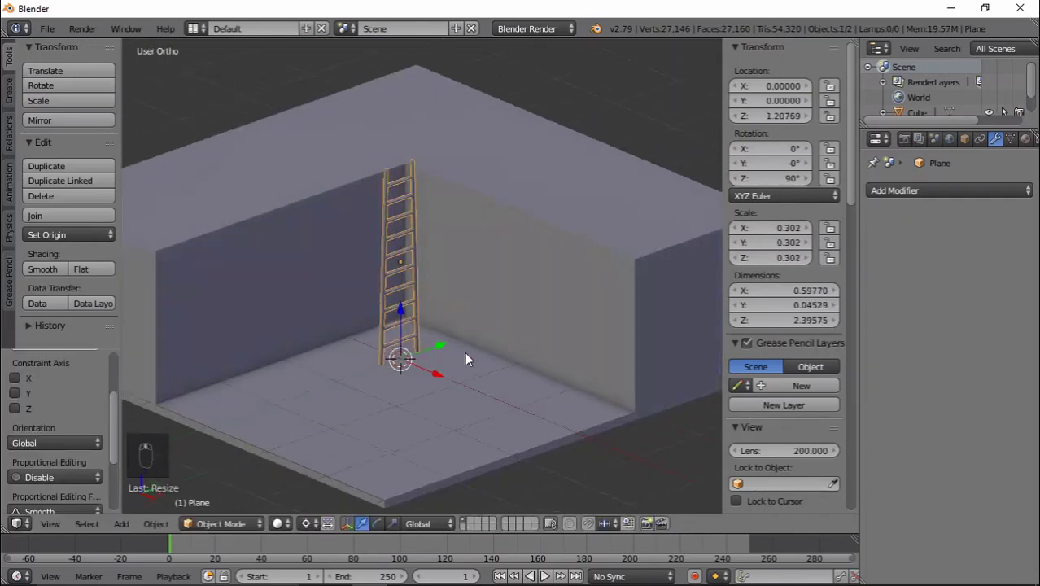
middle_click(628, 376)
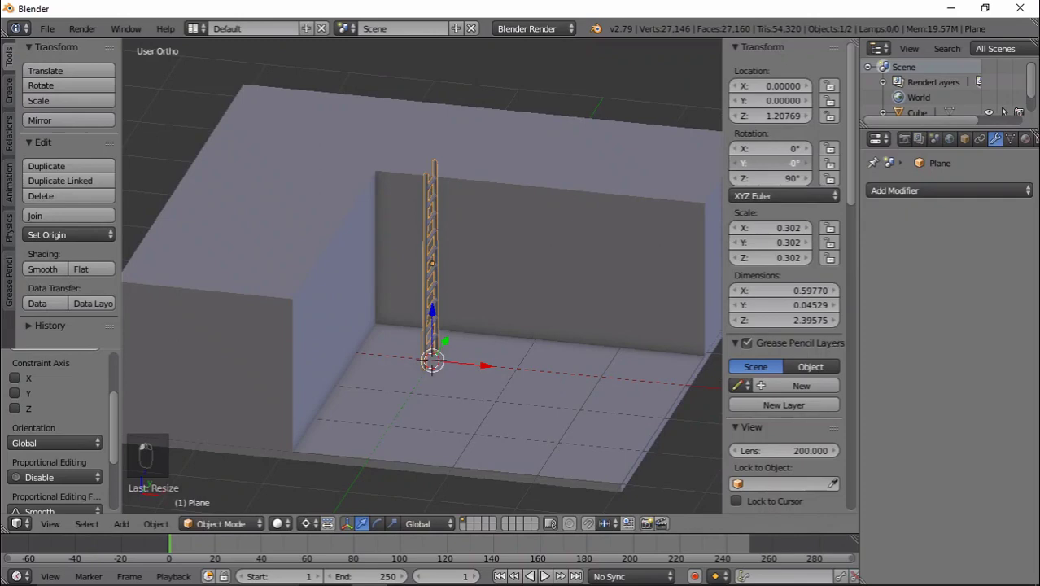
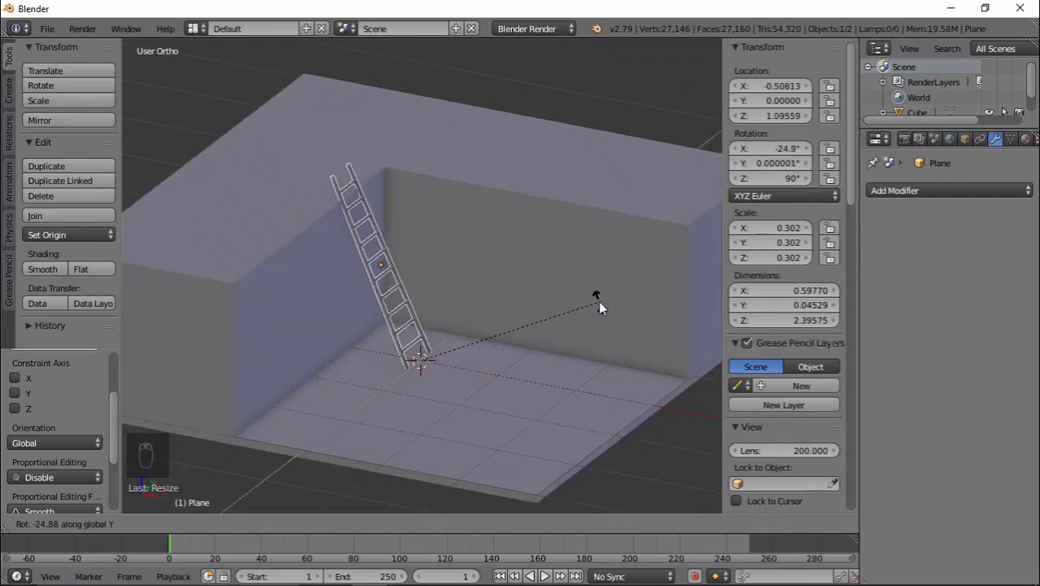
- Tilt the ladder about -25° on X and move its foot out so it leans against the wall
drag(524, 306, 460, 245)
middle_click(504, 341)
drag(459, 356, 525, 408)
key(n)
drag(507, 336, 547, 313)
key(a)
key(shift+a)
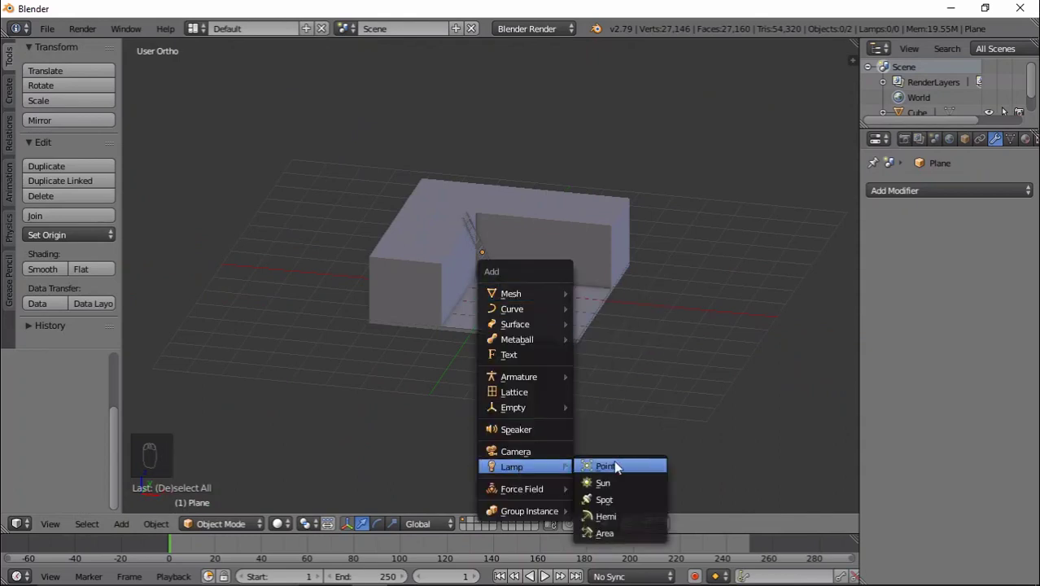
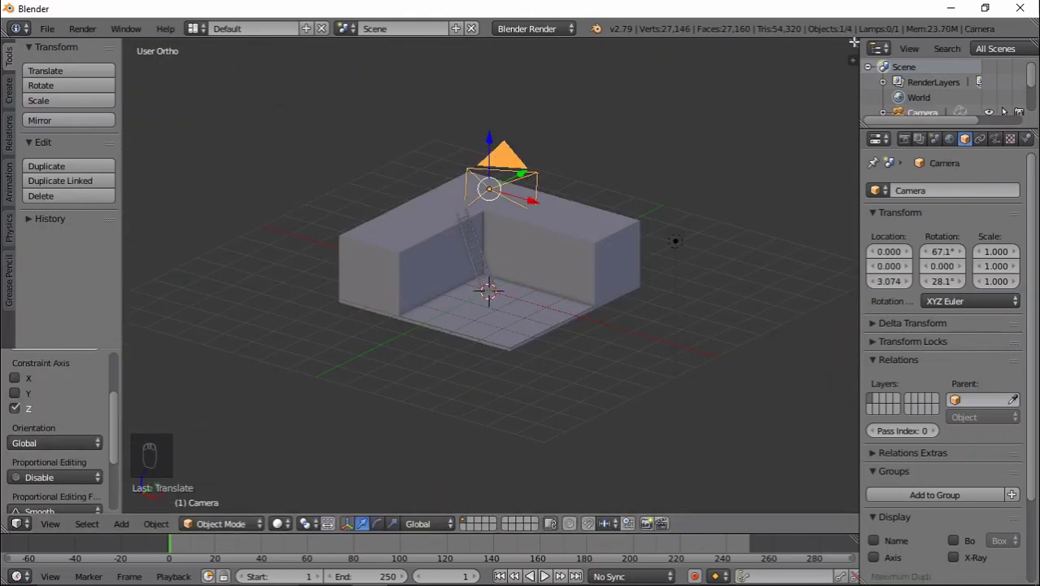
- Add a second view, look through the camera and rotate it to frame the leaning ladder
key(t)
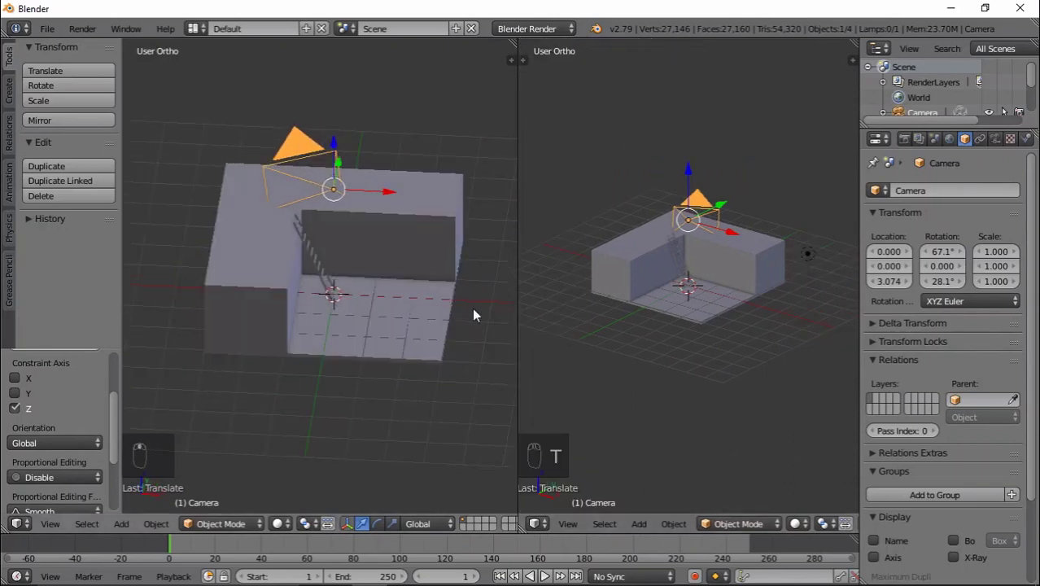
key(KP_0)
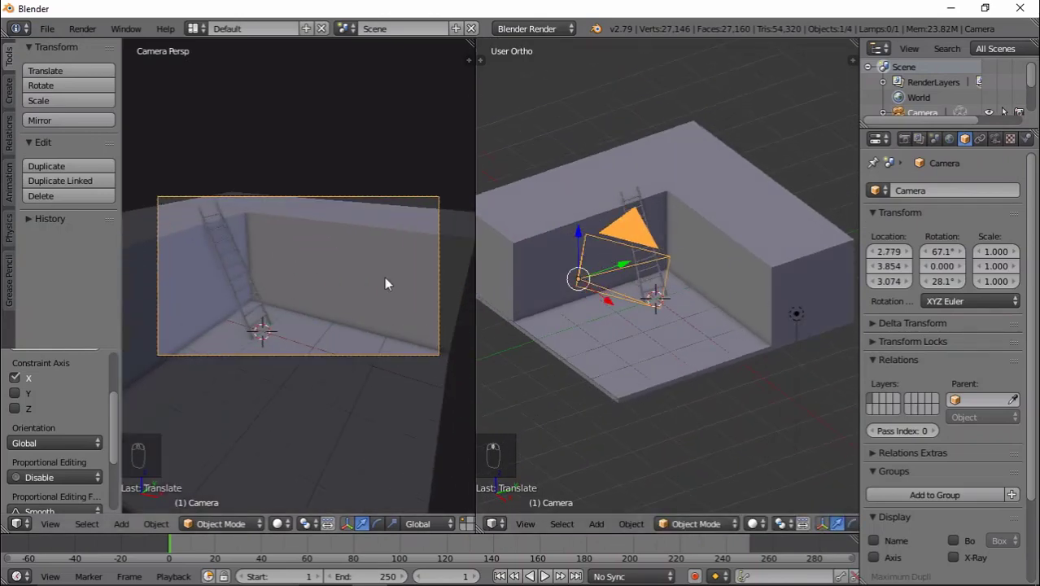
key(shift+f)
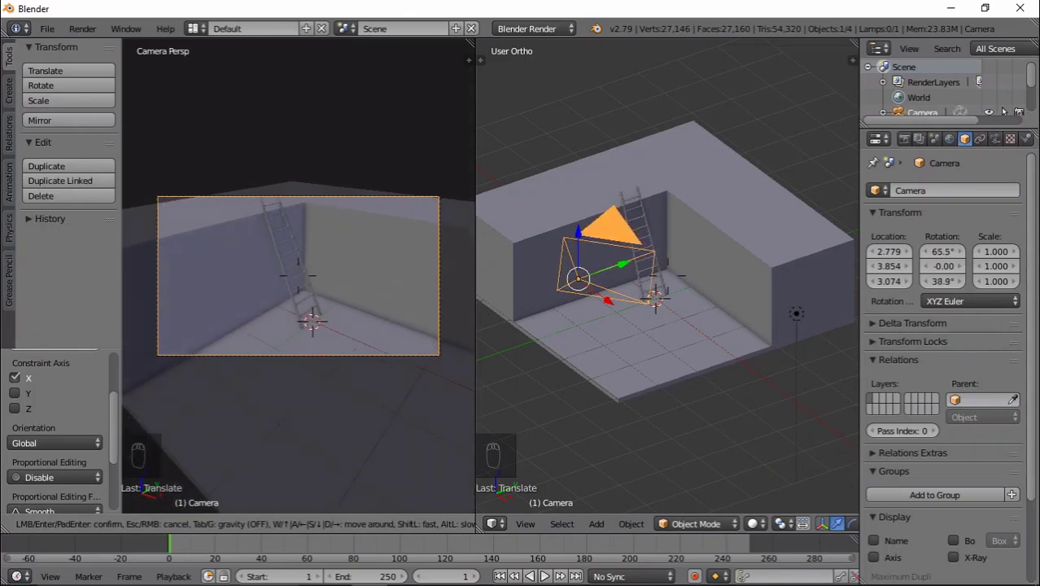
middle_click(304, 286)
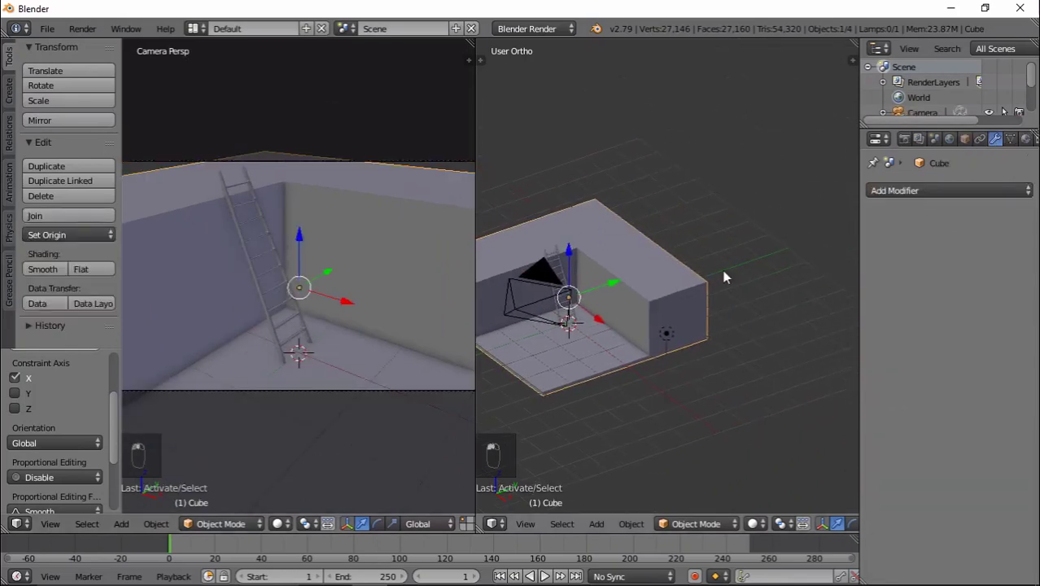
key(Tab)
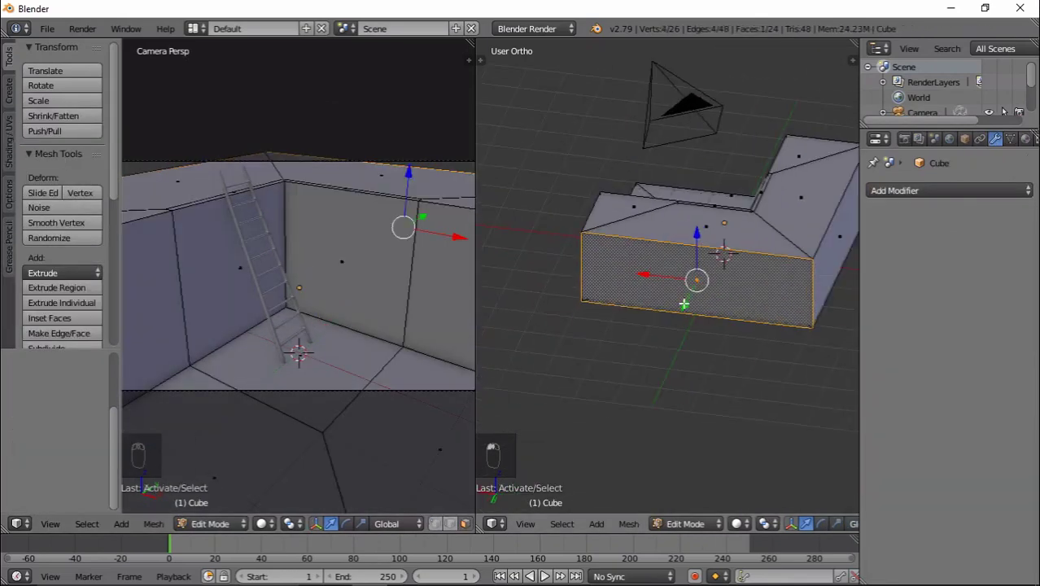
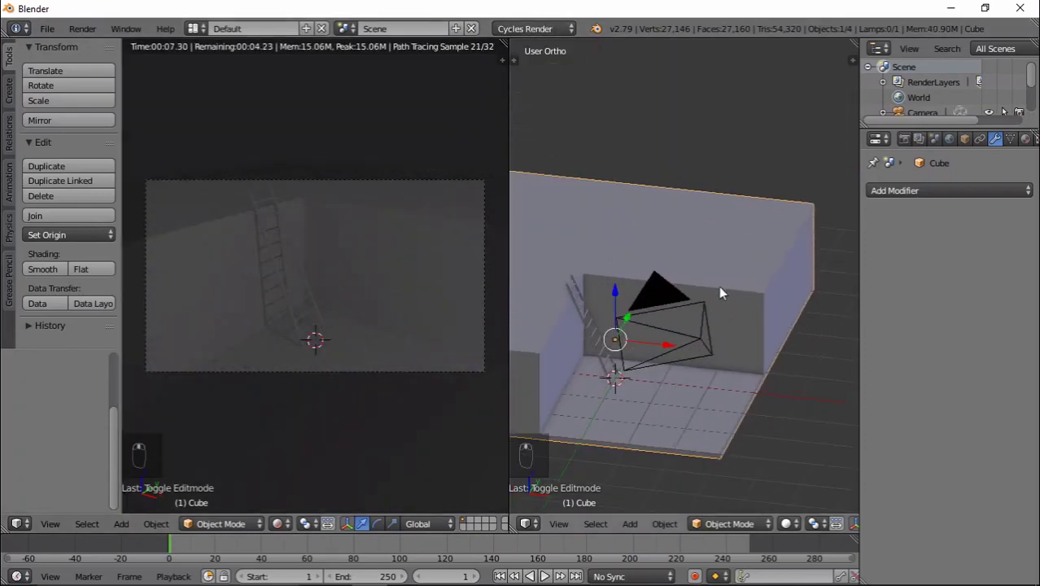
- Give the room cube a material with a purple Diffuse colour
drag(747, 270, 1028, 141)
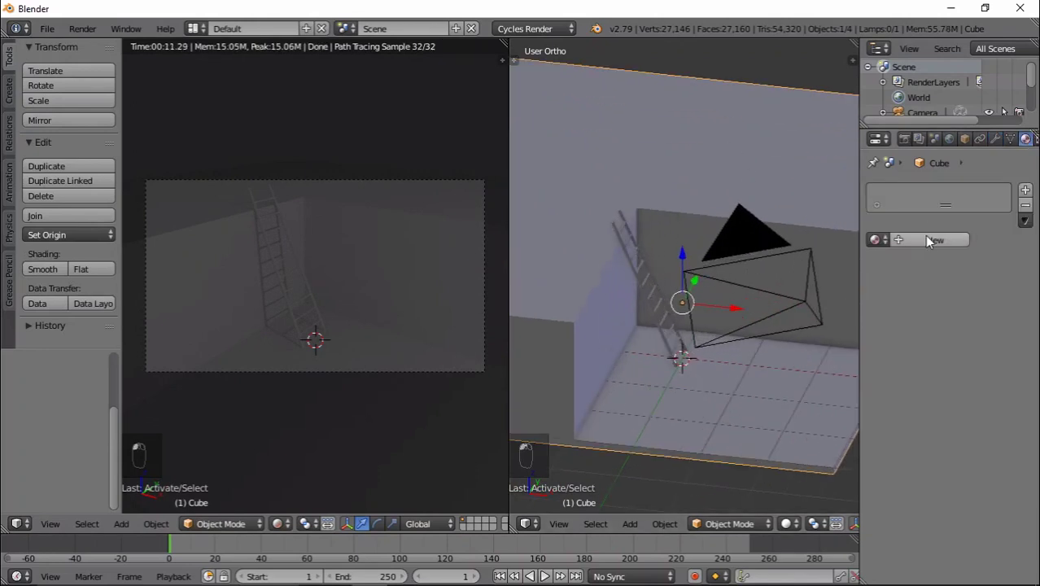
drag(931, 239, 475, 308)
drag(953, 358, 977, 175)
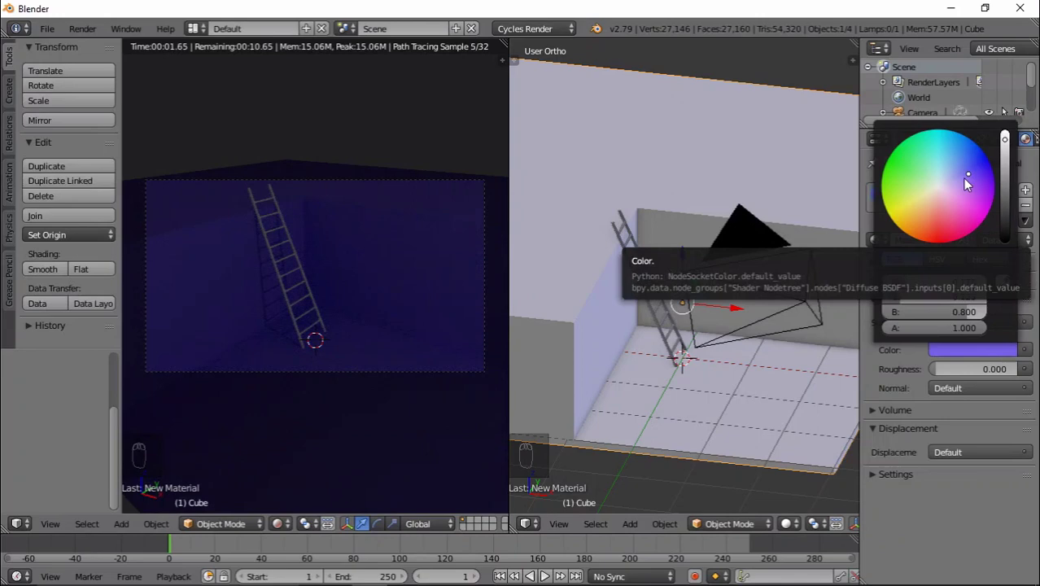
drag(268, 246, 806, 307)
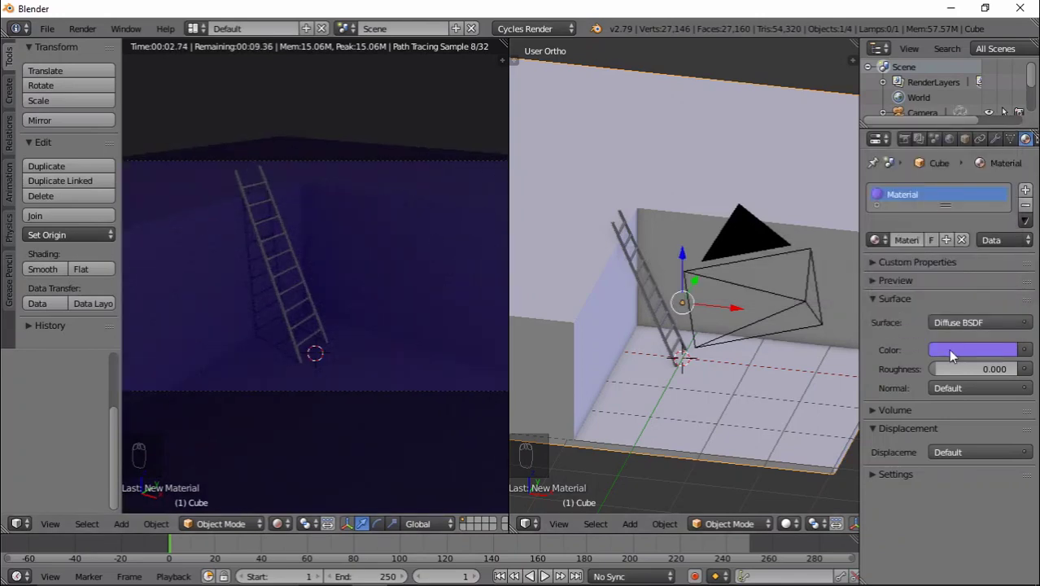
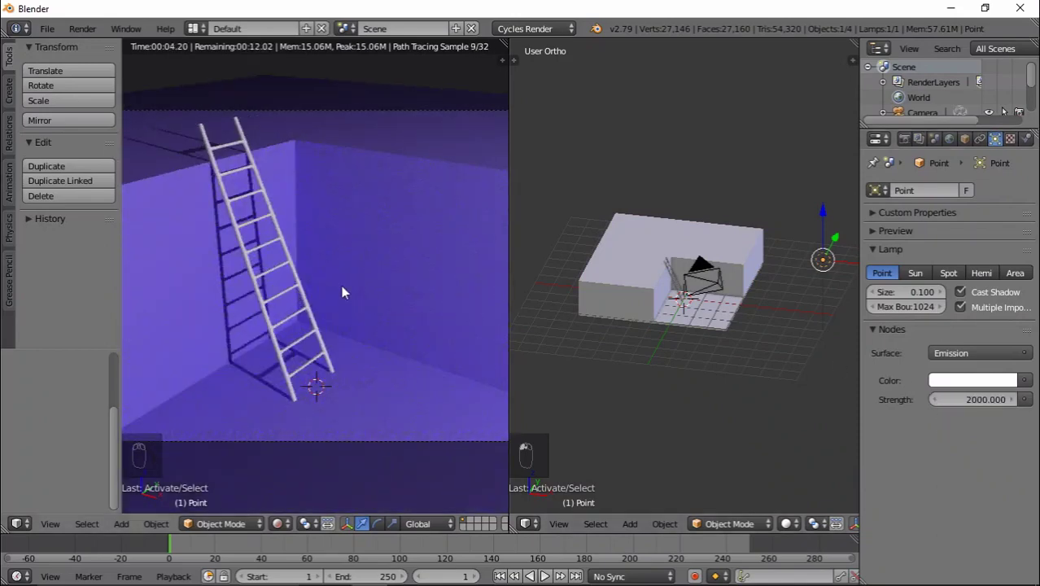
- Select the ladder and create a new material, Material.001, for it
right_click(621, 278)
click(630, 259)
click(389, 271)
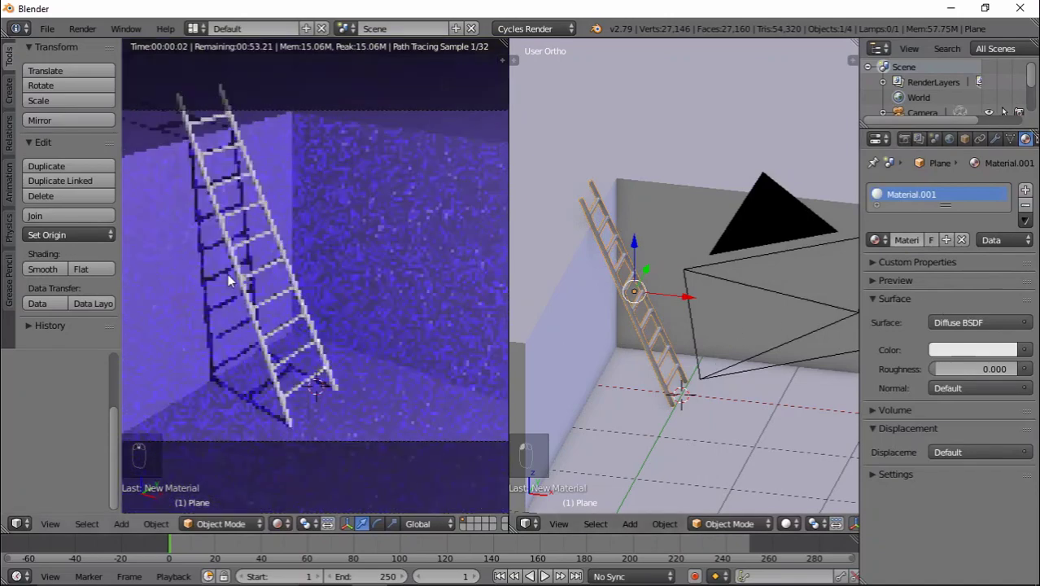
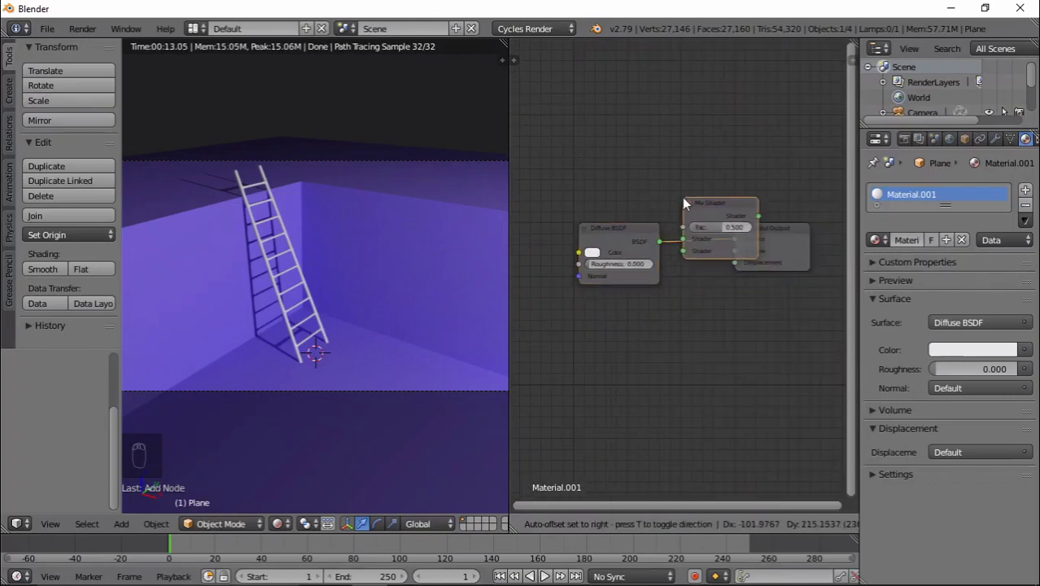
- Connect a Glossy BSDF into the Mix Shader's second input and set Fac to 0.900
drag(638, 469, 756, 351)
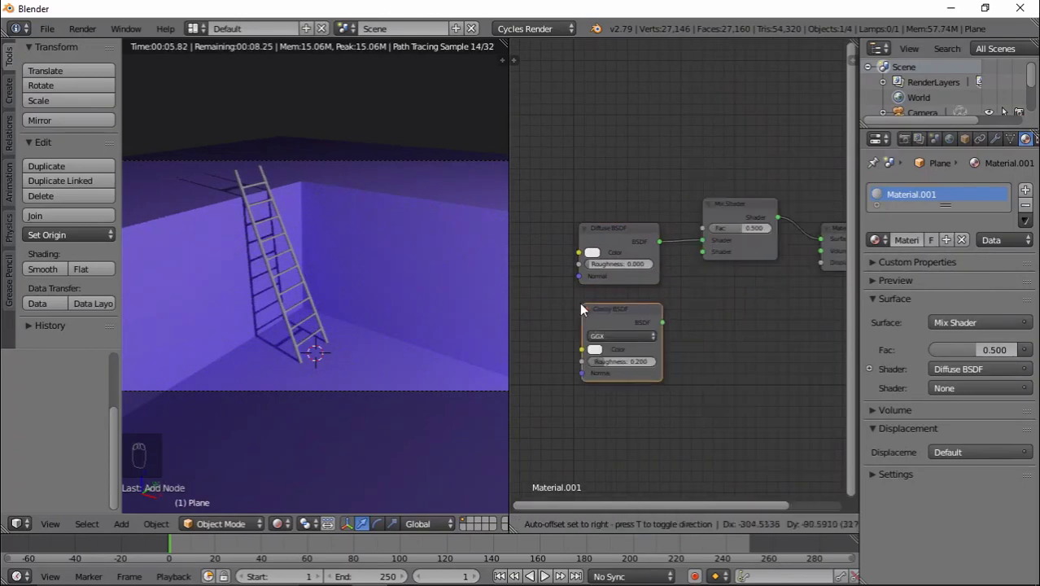
middle_click(370, 315)
click(681, 253)
middle_click(267, 275)
middle_click(264, 275)
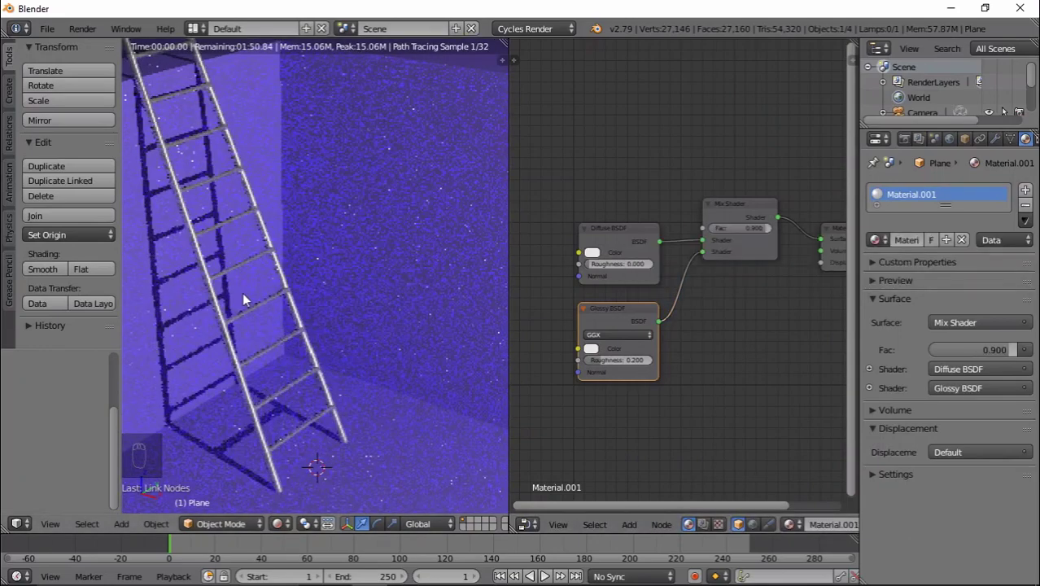
middle_click(402, 262)
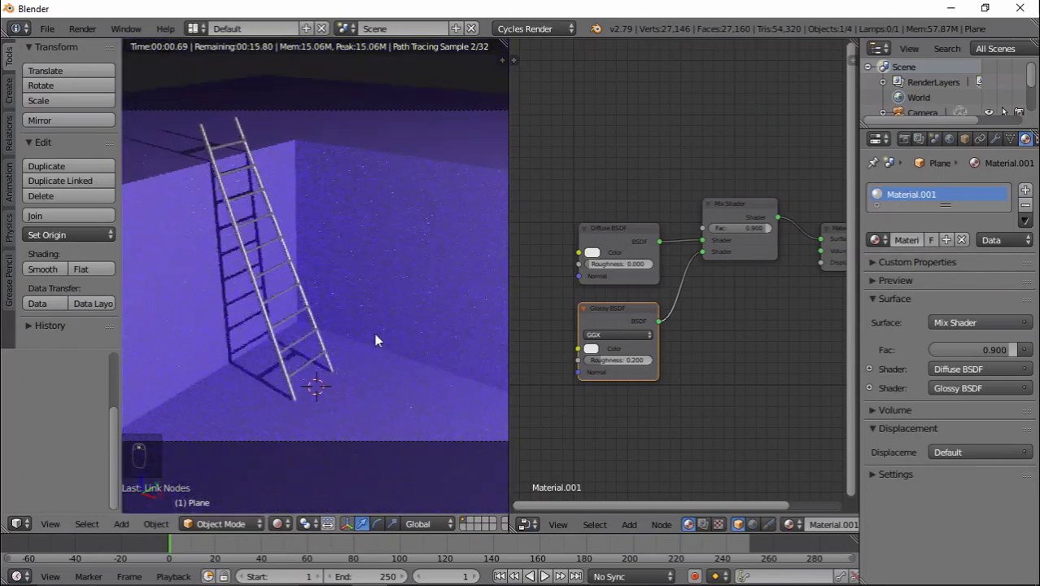
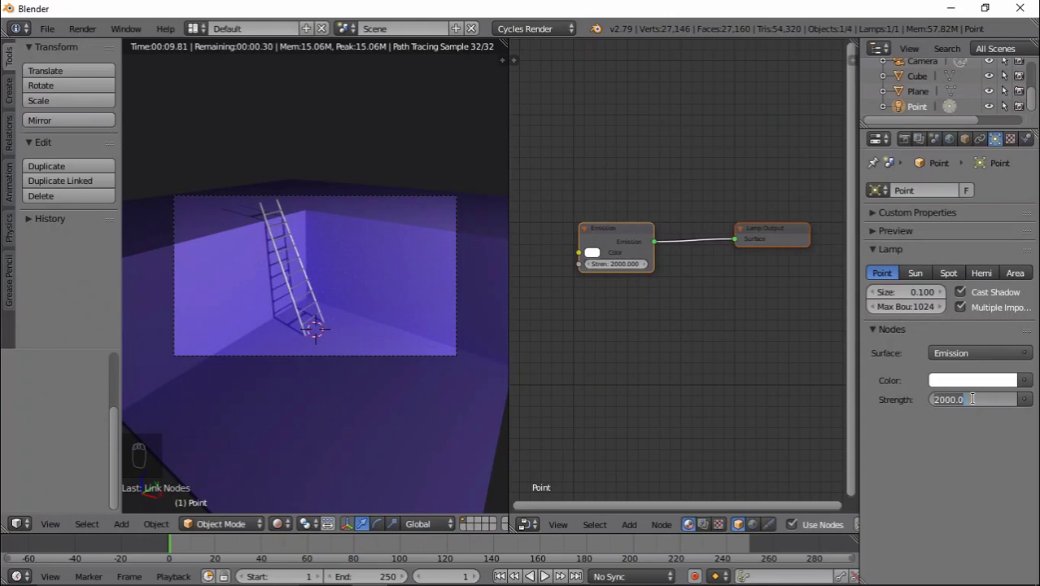
- In camera view, raise the point lamp Strength to 2100
key(KP_0)
click(335, 342)
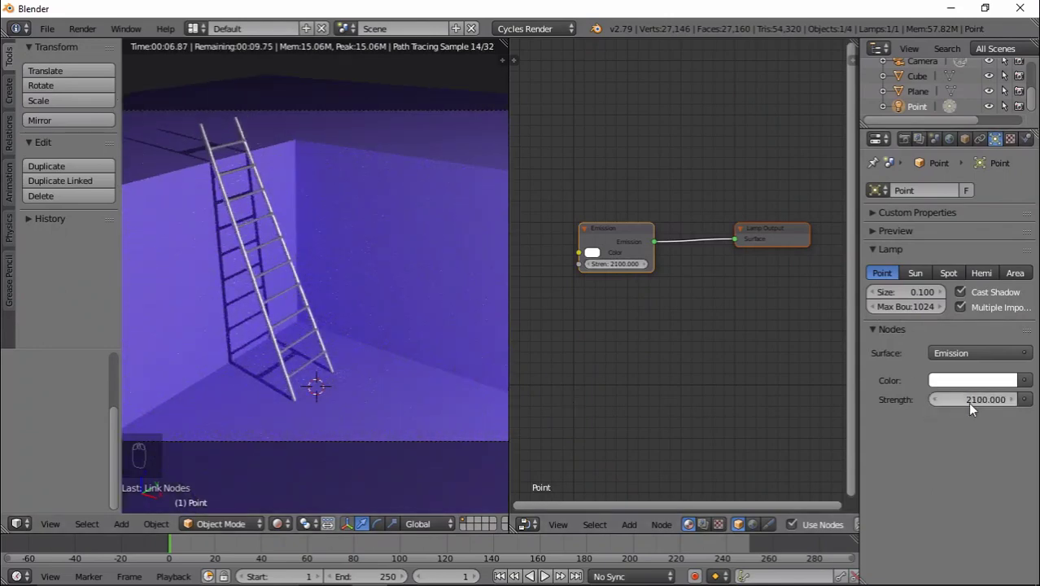
drag(517, 345, 547, 358)
middle_click(619, 320)
- Enlarge the rendered camera view and fine-tune the purple wall colour
drag(831, 264, 1010, 150)
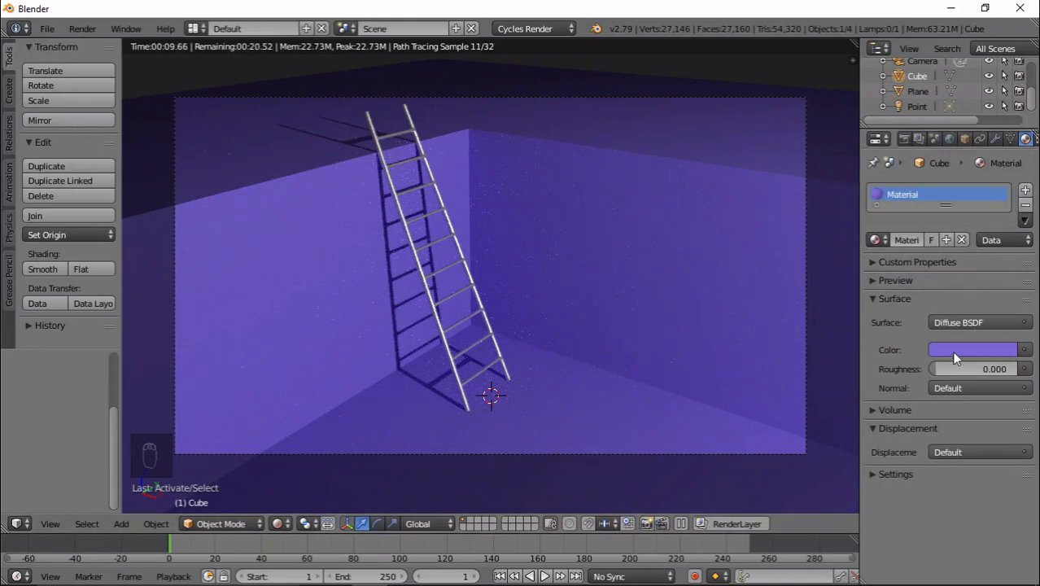
drag(910, 140, 972, 286)
drag(958, 261, 724, 246)
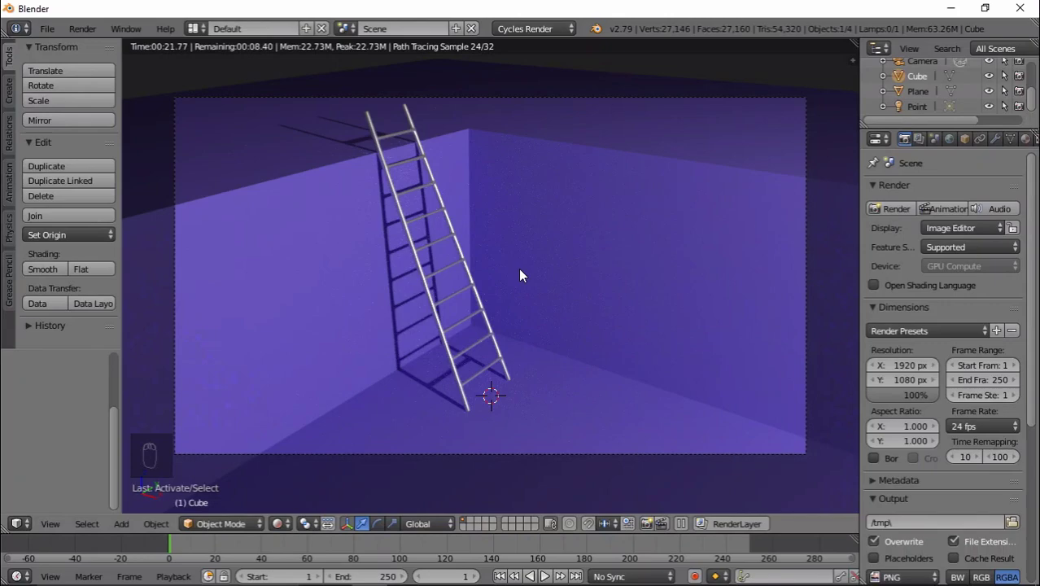